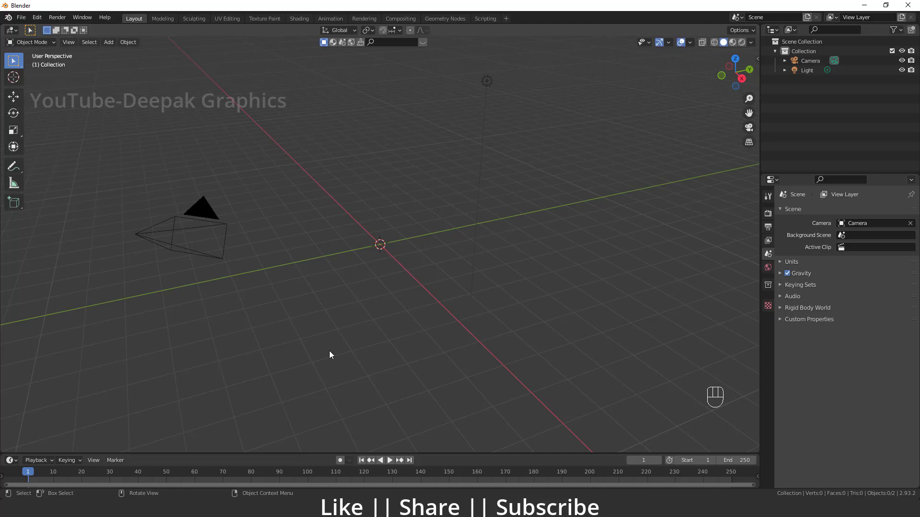
Step: Check the enabled add-ons in Preferences, then list the File > Import formats including SVG
left_click_drag(38, 27, 121, 64)
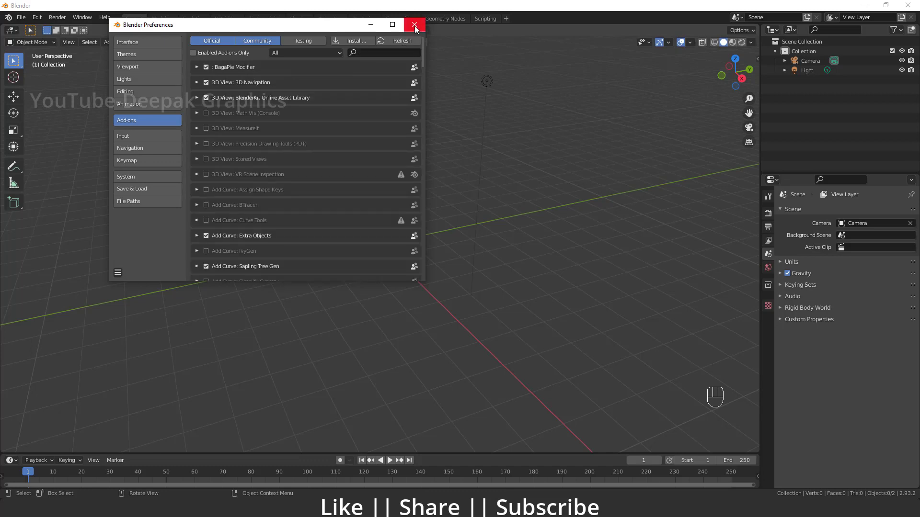
left_click_drag(32, 23, 170, 275)
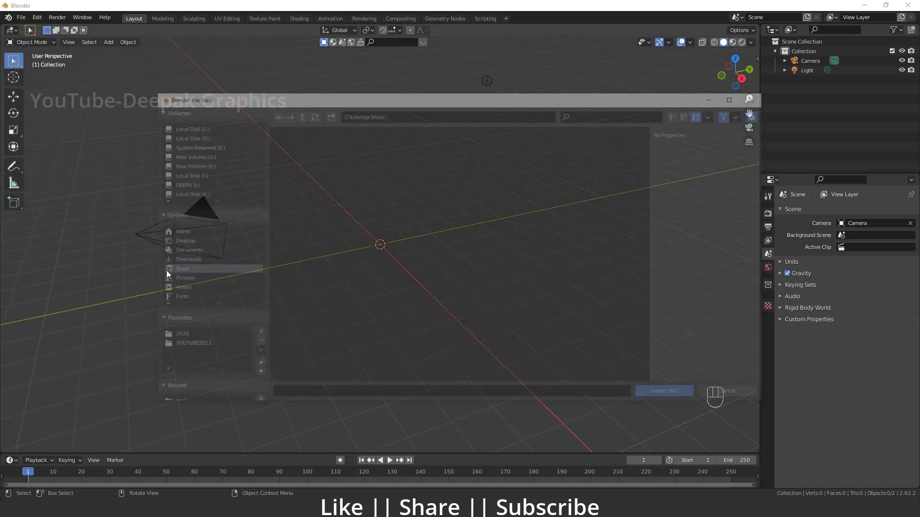
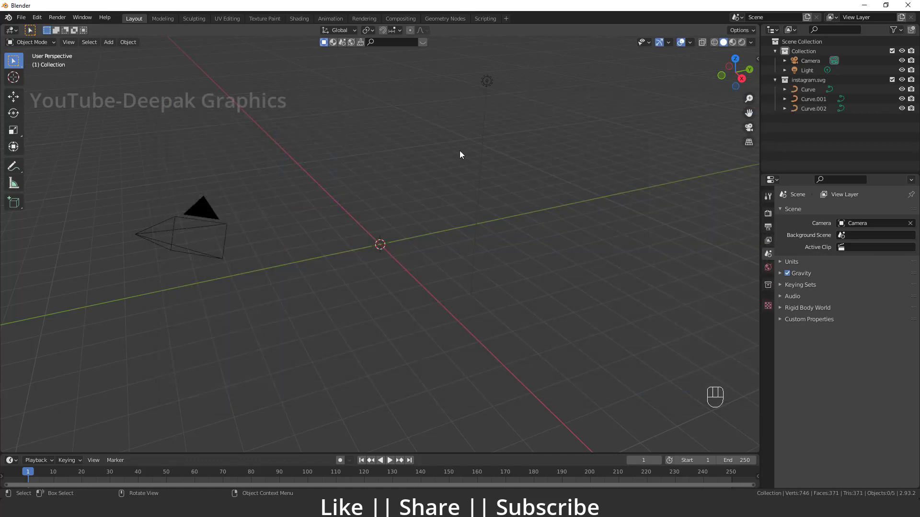
Step: Select the three imported logo curves (Curve, Curve.001, Curve.002) with Curve.001 active
left_click(408, 279)
left_click_drag(339, 297, 380, 305)
left_click_drag(360, 292, 351, 289)
left_click(387, 289)
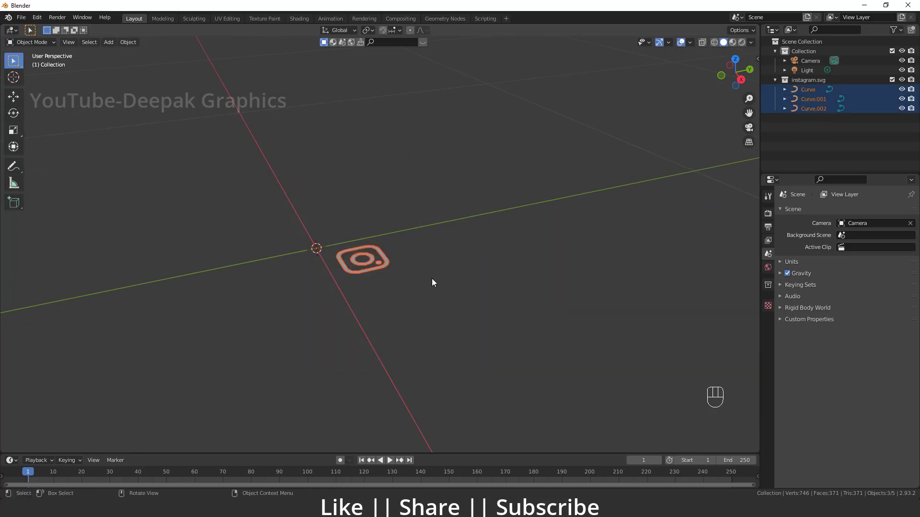
left_click_drag(404, 340, 401, 318)
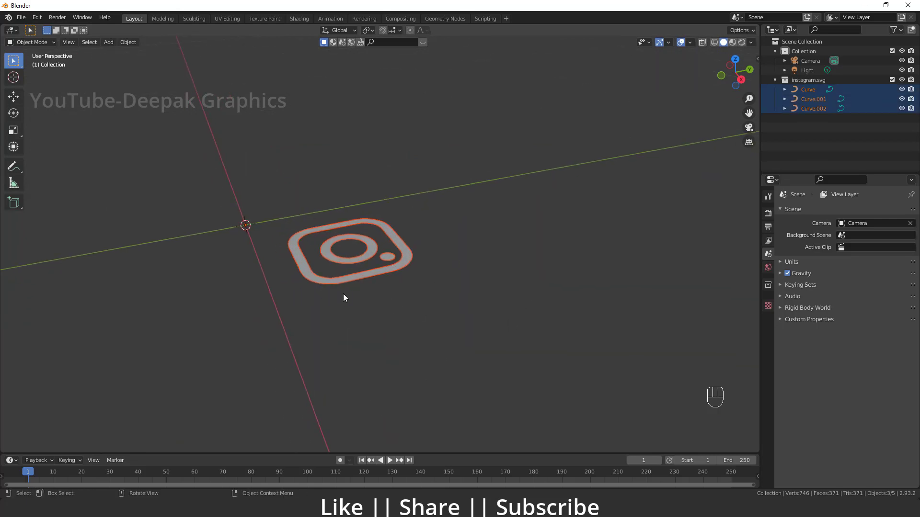
left_click(362, 262)
Step: Snap the logo curves to the world origin and start scaling them up about thirteen times
left_click_drag(355, 265, 406, 275)
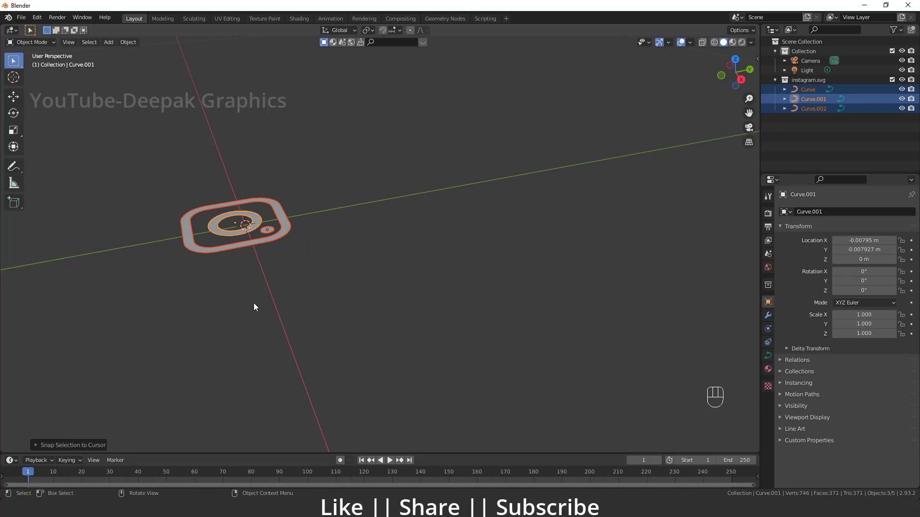
left_click_drag(278, 271, 460, 270)
middle_click(460, 270)
middle_click(412, 317)
Step: Confirm the enlarged size and apply scale so the curves read scale 1, then inspect the logo
key("s")
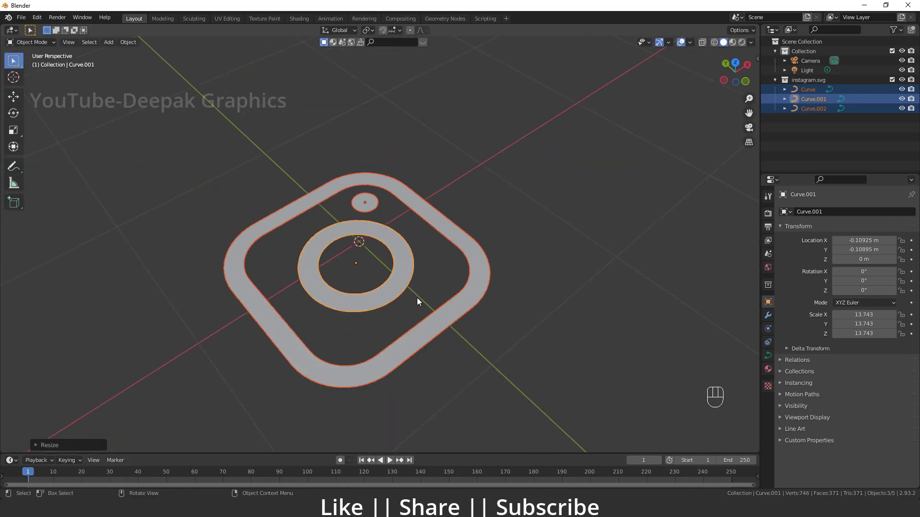
key("ctrl+a")
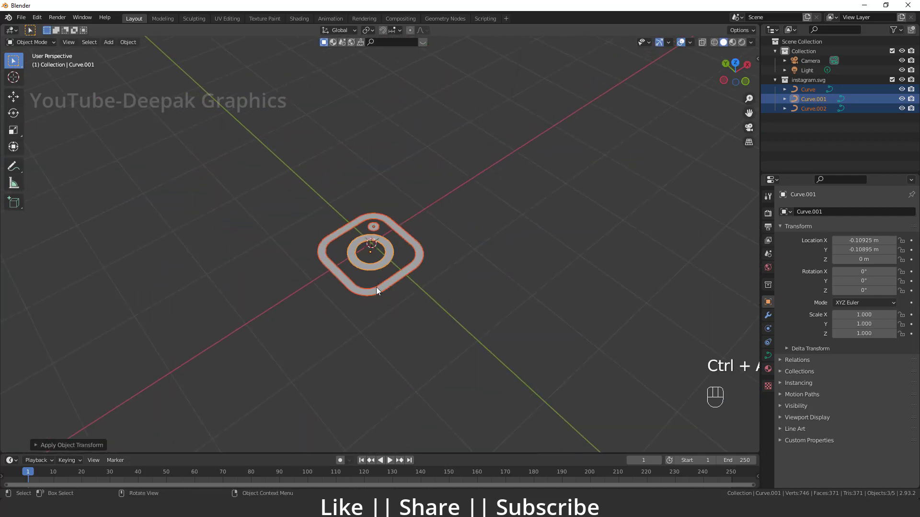
left_click_drag(390, 301, 362, 307)
key("`")
left_click_drag(424, 239, 377, 206)
left_click_drag(421, 274, 402, 254)
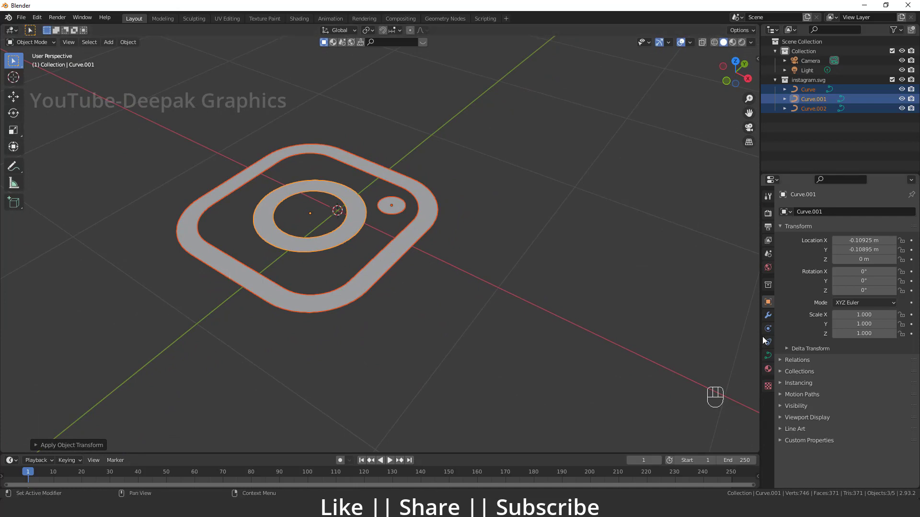
Step: Extrude the logo curves by 0.005 m in the Geometry settings to give them raised thickness
left_click(768, 362)
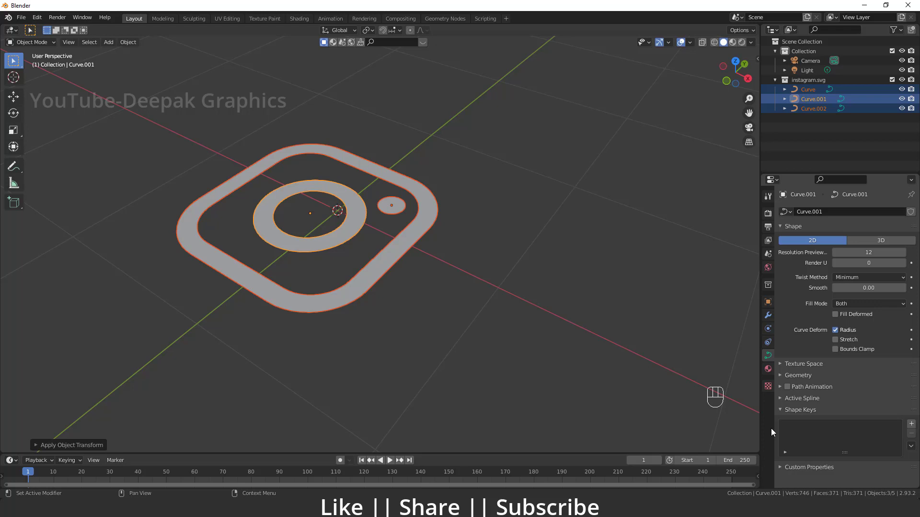
left_click(783, 381)
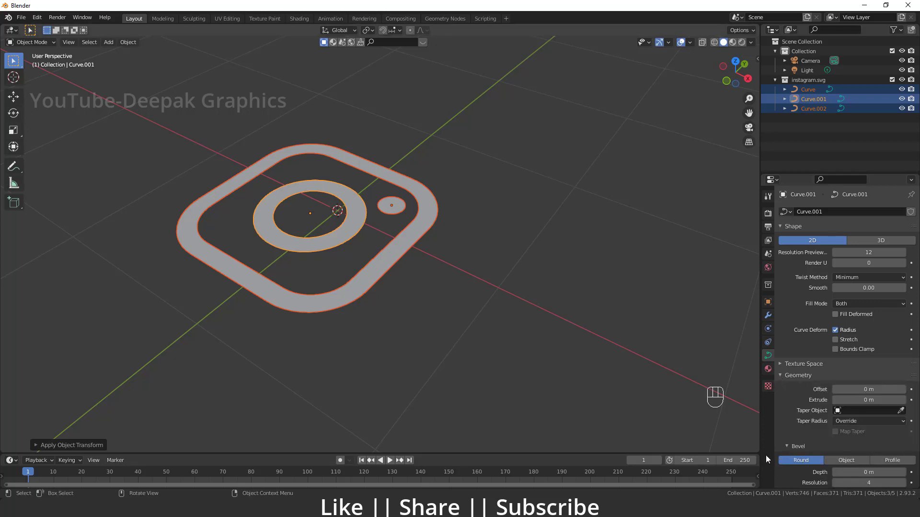
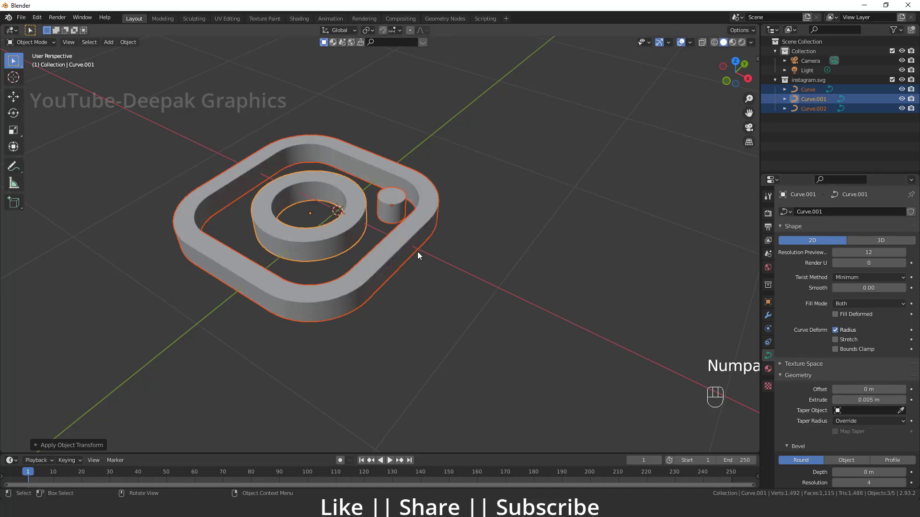
left_click_drag(478, 265, 495, 230)
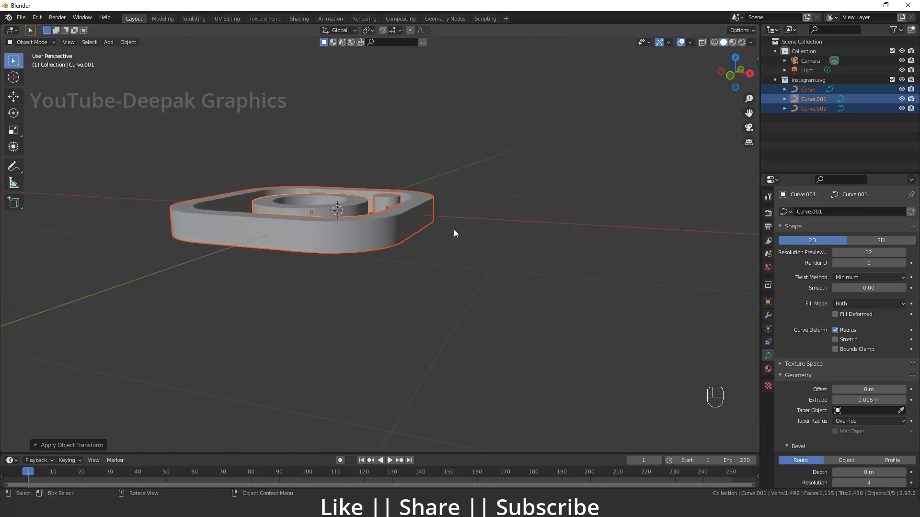
middle_click(405, 257)
left_click_drag(352, 289, 375, 335)
left_click_drag(375, 335, 371, 298)
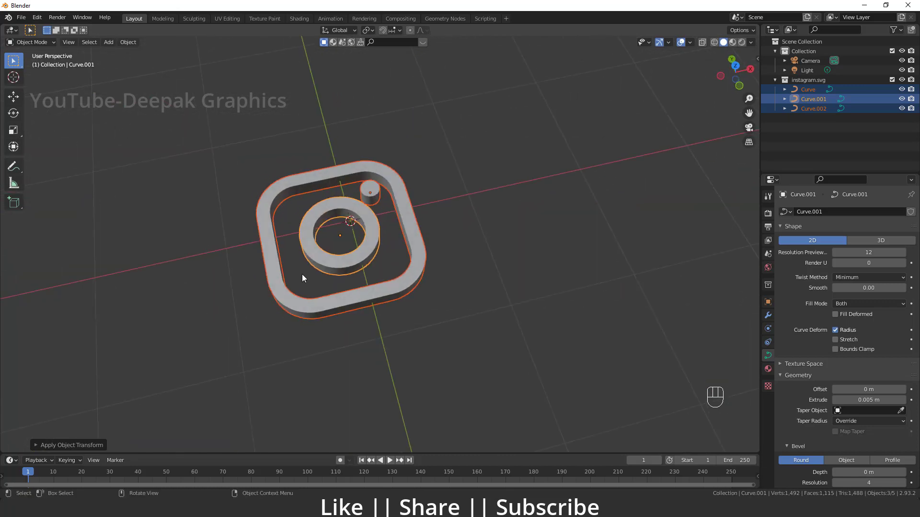
Step: From top view add a mesh cube and flatten it along Z into a slab
key("`")
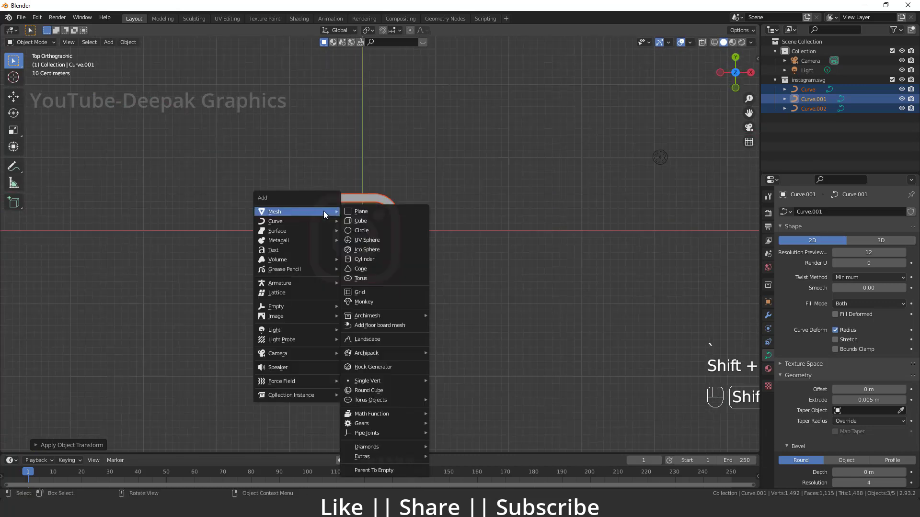
left_click_drag(385, 260, 390, 206)
left_click(19, 137)
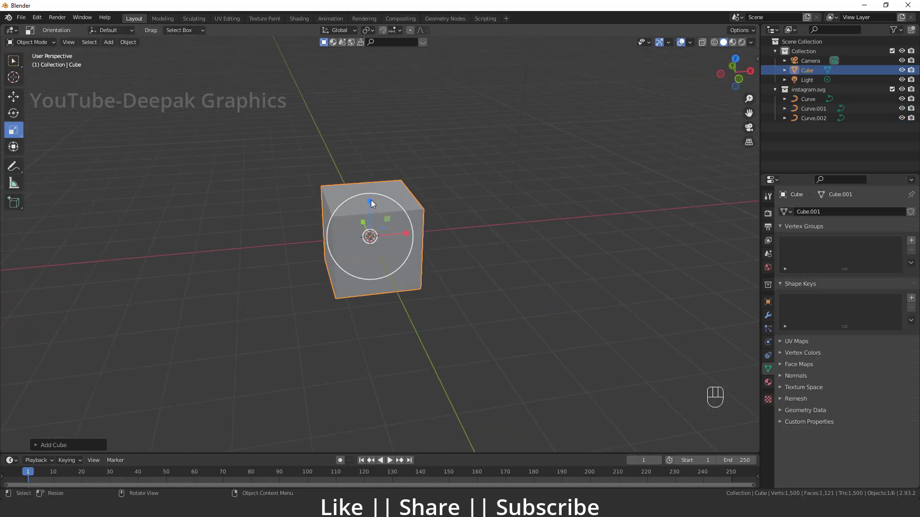
left_click_drag(373, 205, 362, 245)
key("w")
left_click_drag(383, 278, 393, 253)
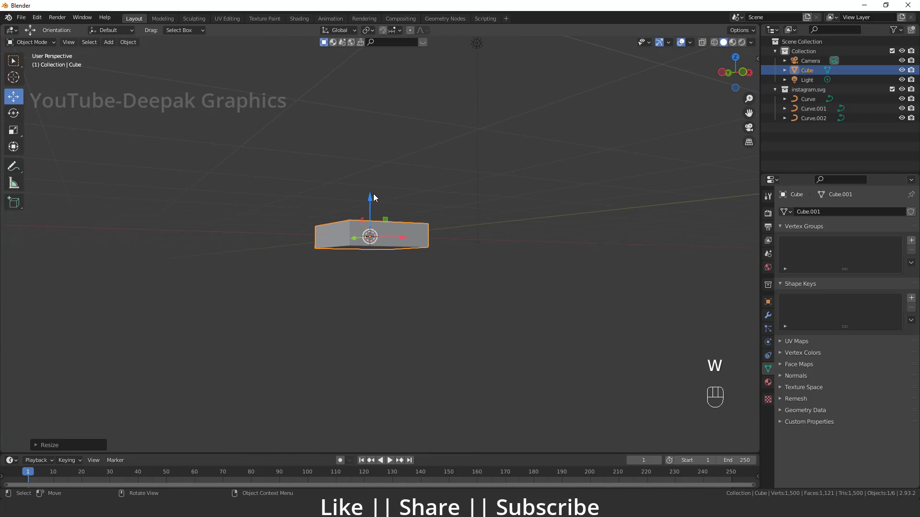
Step: Position the slab under the logo so it sits on top, then apply the slab's scale
left_click_drag(375, 196, 370, 210)
left_click_drag(378, 235, 377, 270)
middle_click(364, 288)
left_click(362, 298)
left_click(372, 254)
left_click(339, 226)
left_click(374, 269)
left_click(347, 238)
left_click_drag(381, 269, 373, 266)
left_click_drag(344, 231, 340, 222)
left_click_drag(365, 325, 359, 254)
key("ctrl+a")
left_click(367, 308)
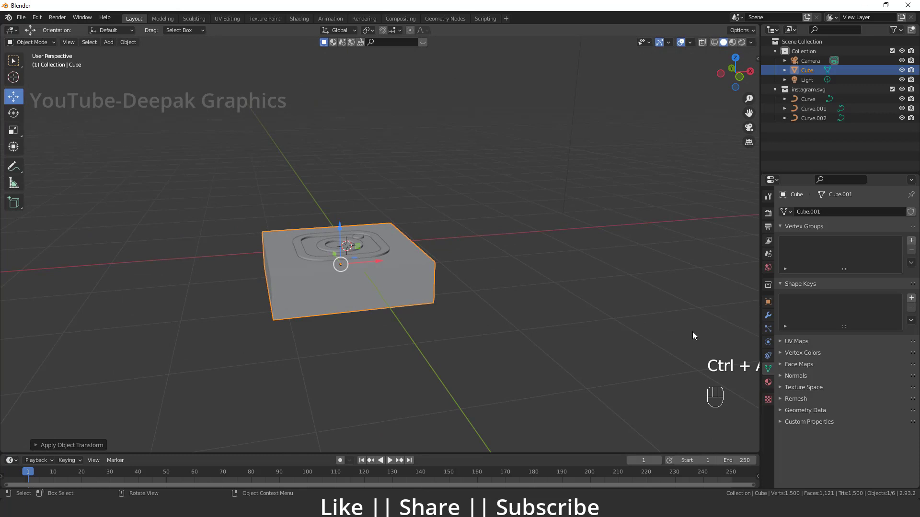
Step: Add a Bevel modifier at 0.3 m Amount to round the slab's edges, resize it and confirm
left_click(771, 320)
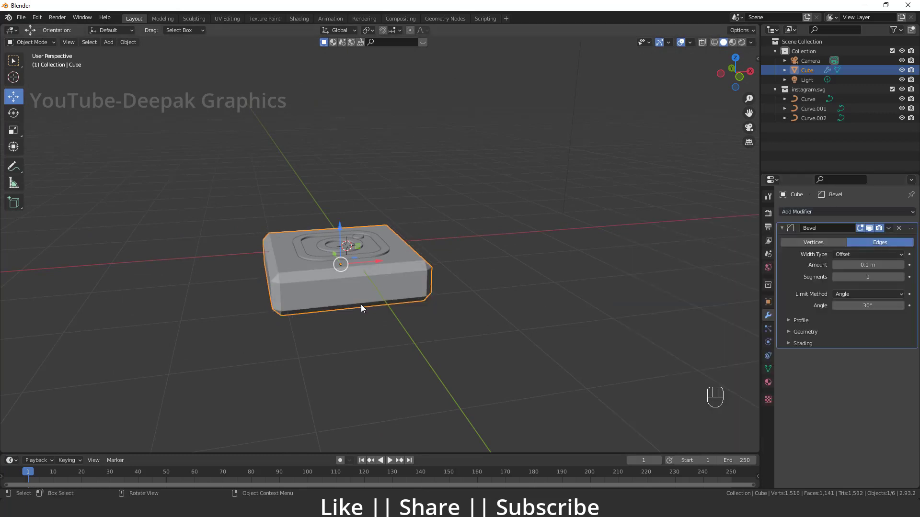
left_click(383, 316)
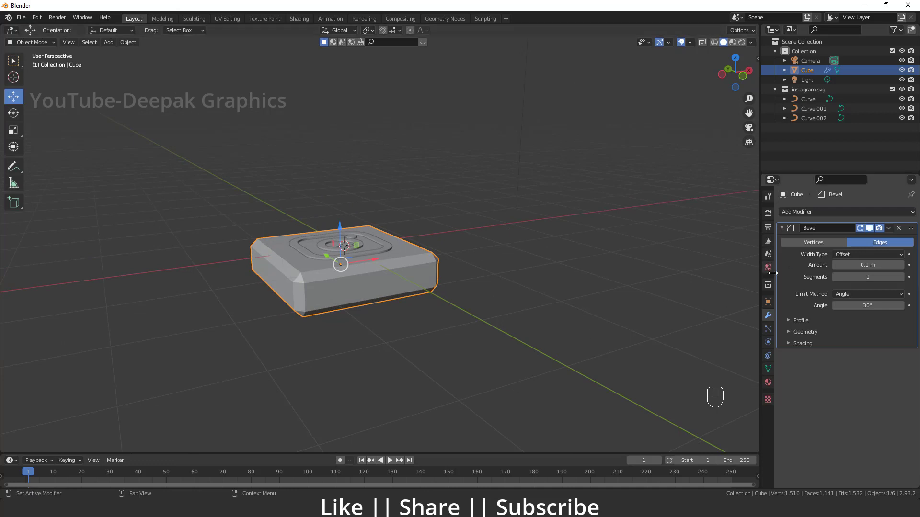
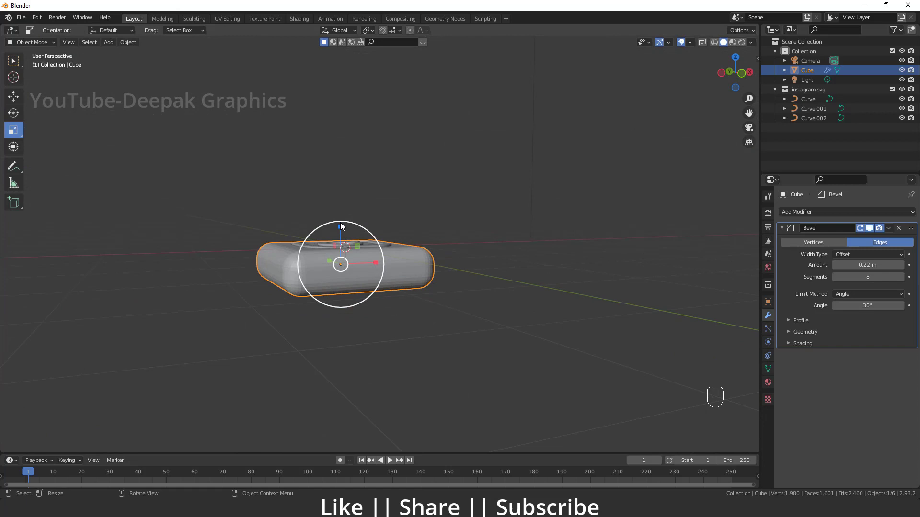
left_click_drag(345, 230, 344, 227)
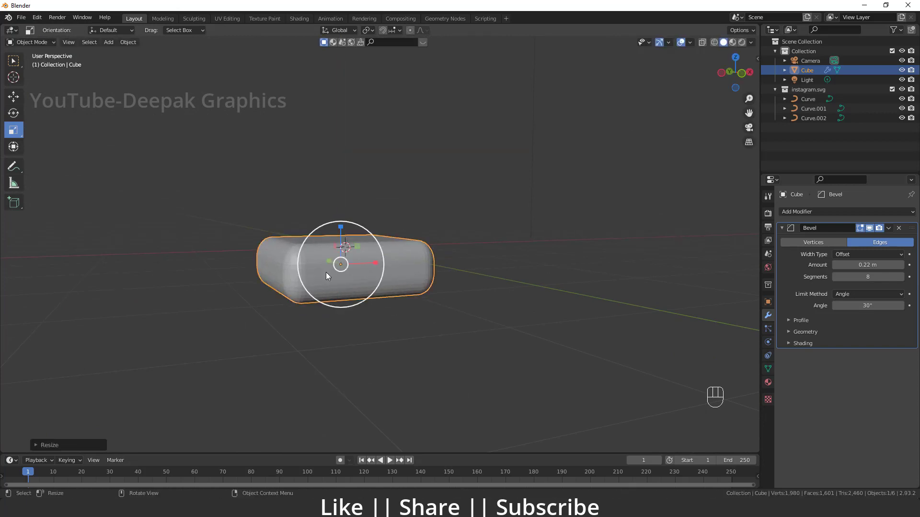
key("ctrl+a")
middle_click(350, 307)
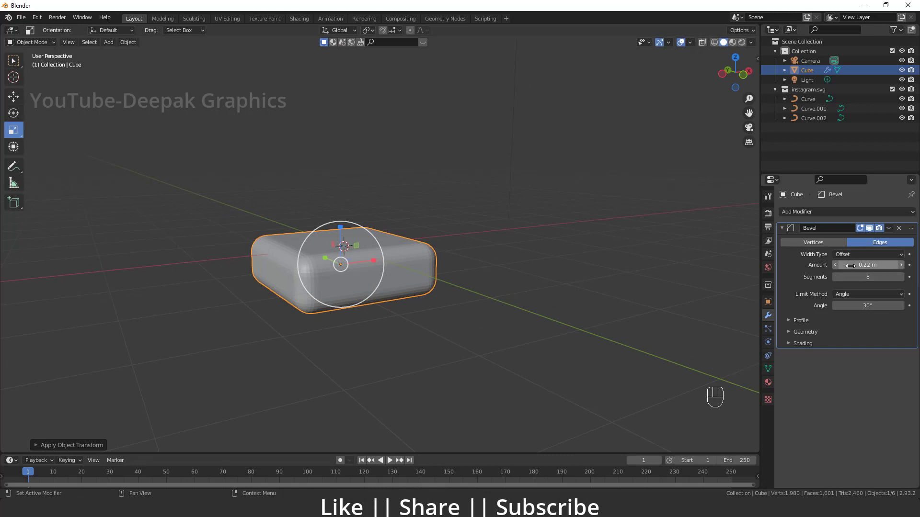
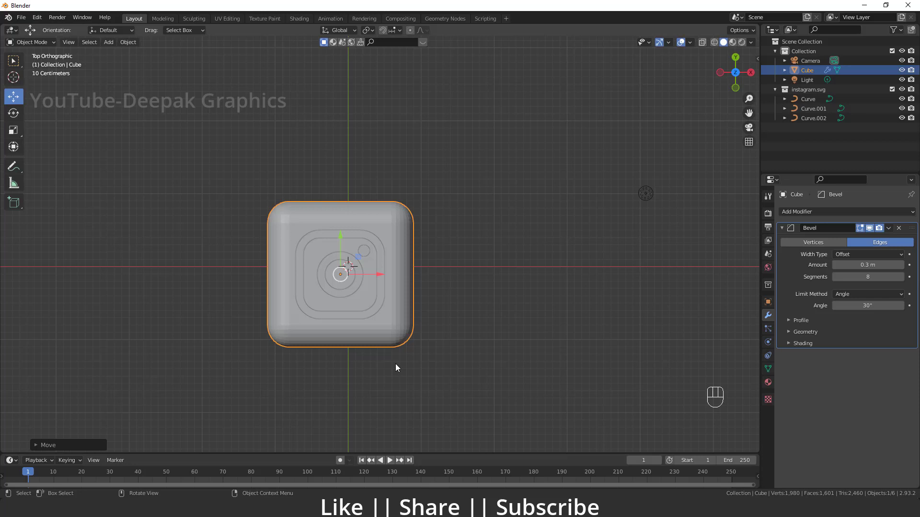
left_click_drag(403, 219, 310, 237)
left_click_drag(372, 332, 364, 259)
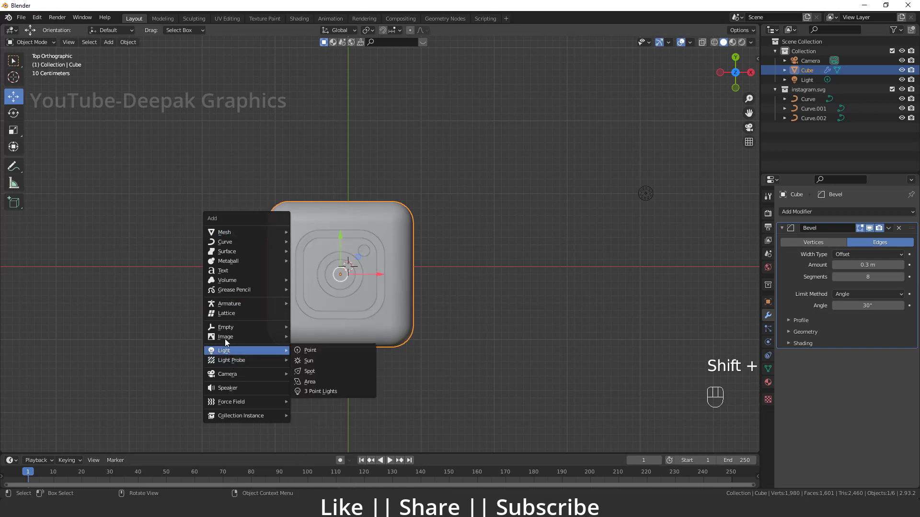
Step: Add a plain-axes empty and place it at the Instagram logo's centre
key("ctrl+z")
key("ctrl+z")
left_click(380, 263)
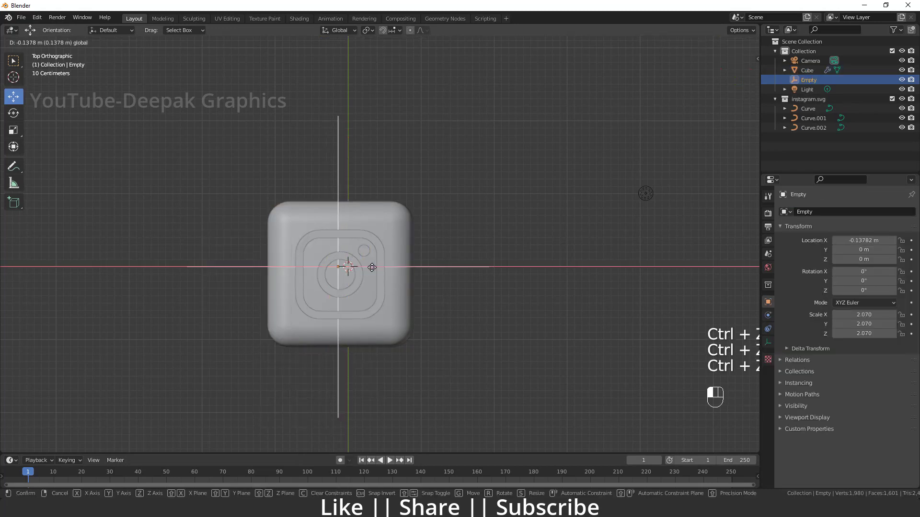
left_click(338, 240)
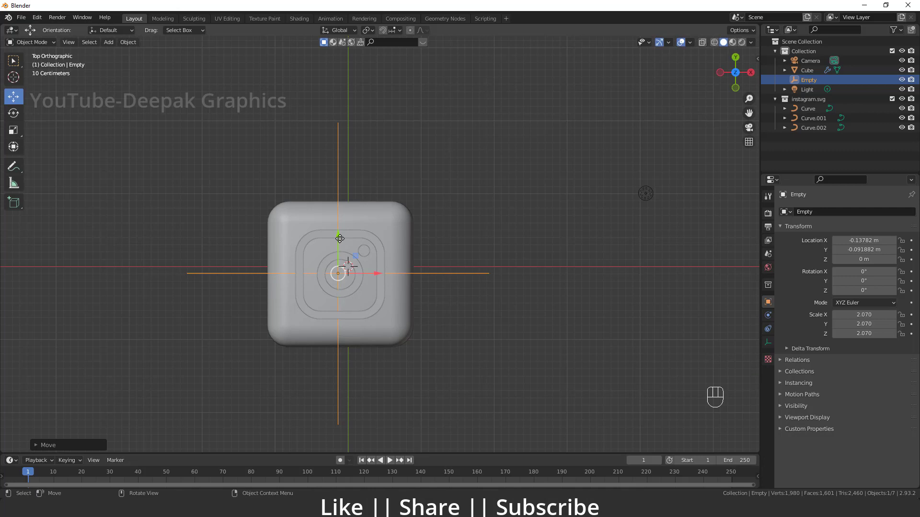
Step: Parent the cube and logo curves to the empty with Object (Keep Transform)
left_click_drag(447, 370, 477, 398)
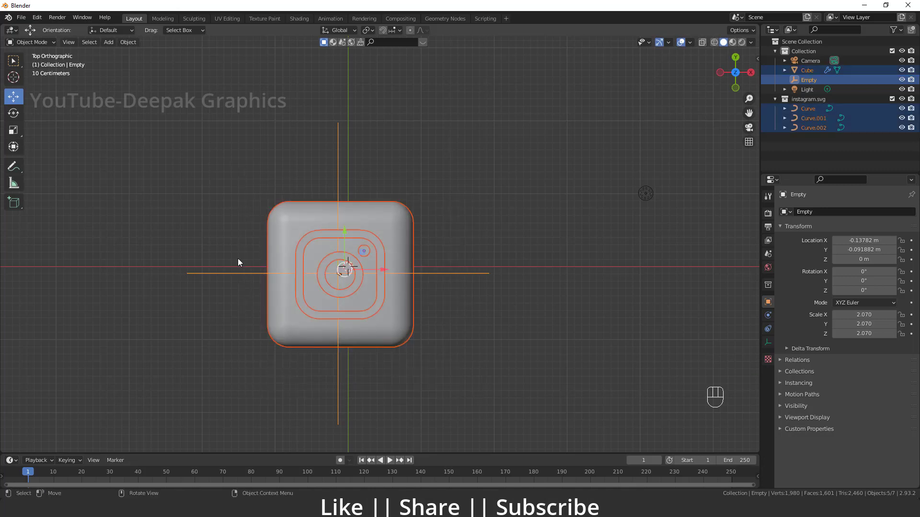
left_click(344, 162)
left_click(341, 155)
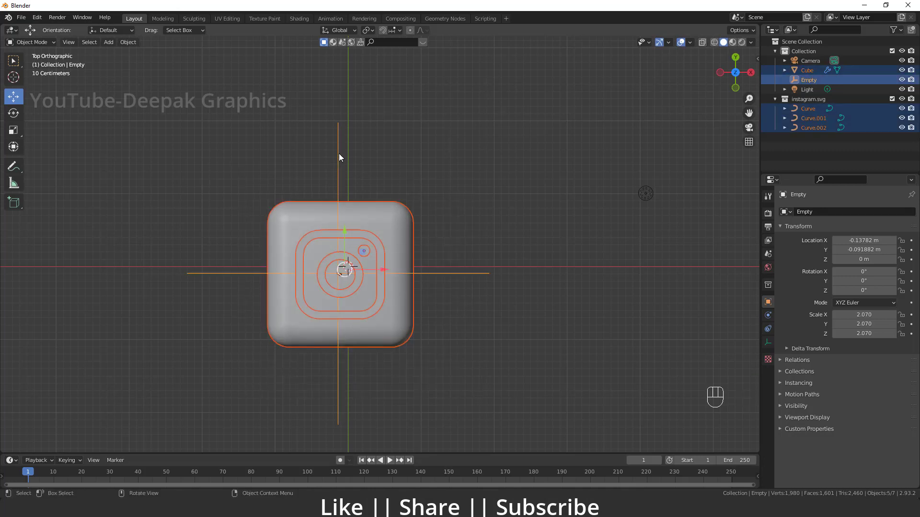
key("ctrl+p")
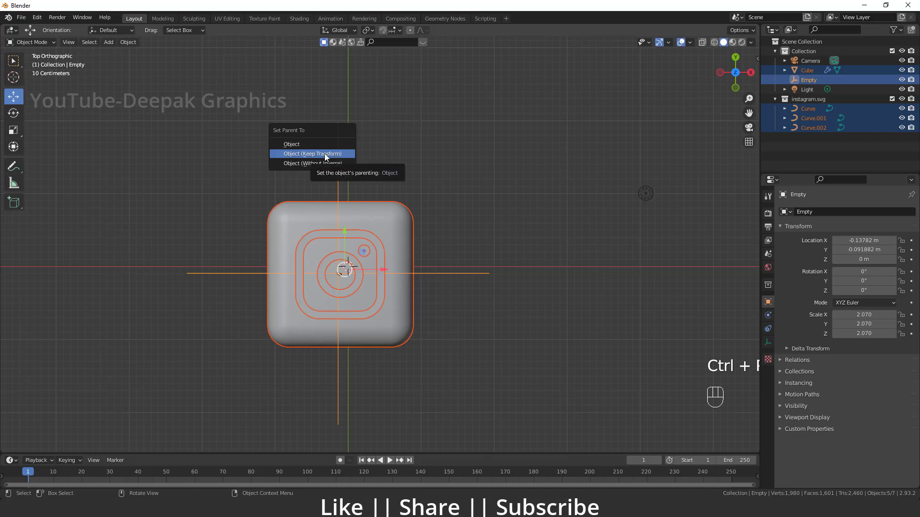
left_click_drag(372, 381, 382, 328)
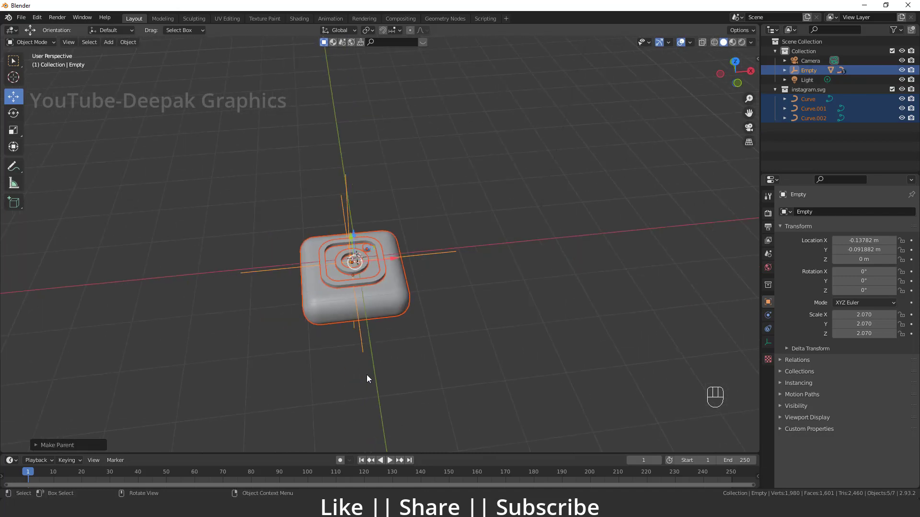
left_click(367, 337)
key("g")
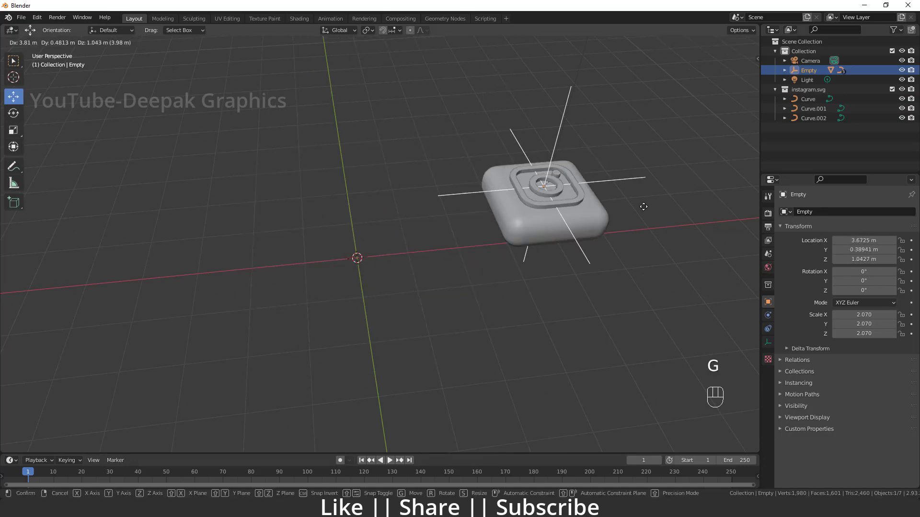
left_click_drag(440, 308, 374, 309)
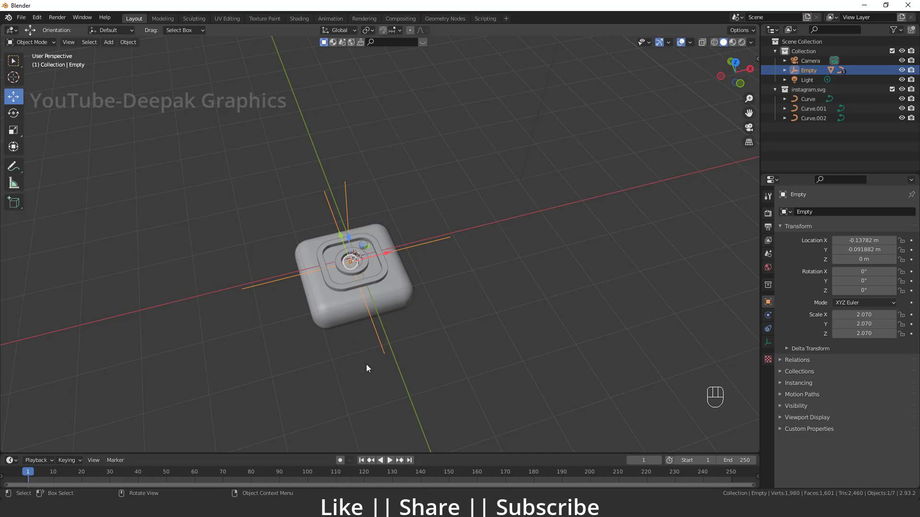
left_click(379, 341)
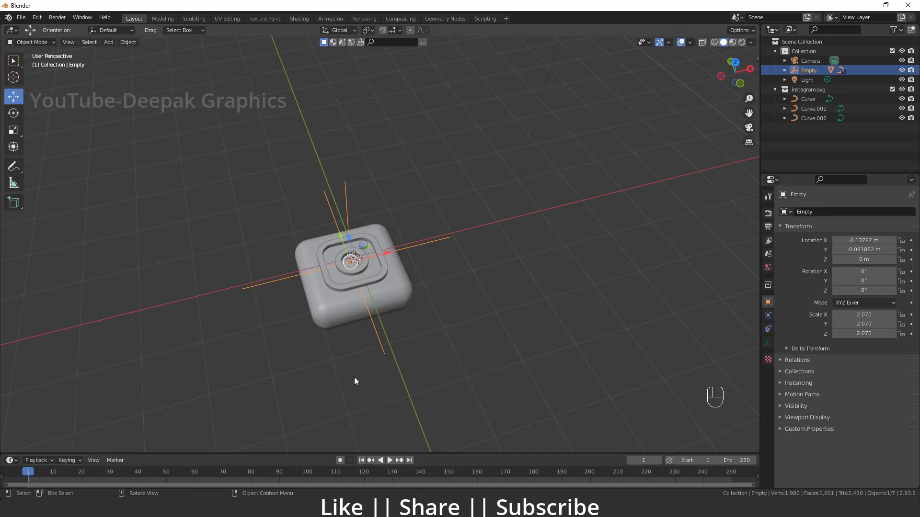
key("g")
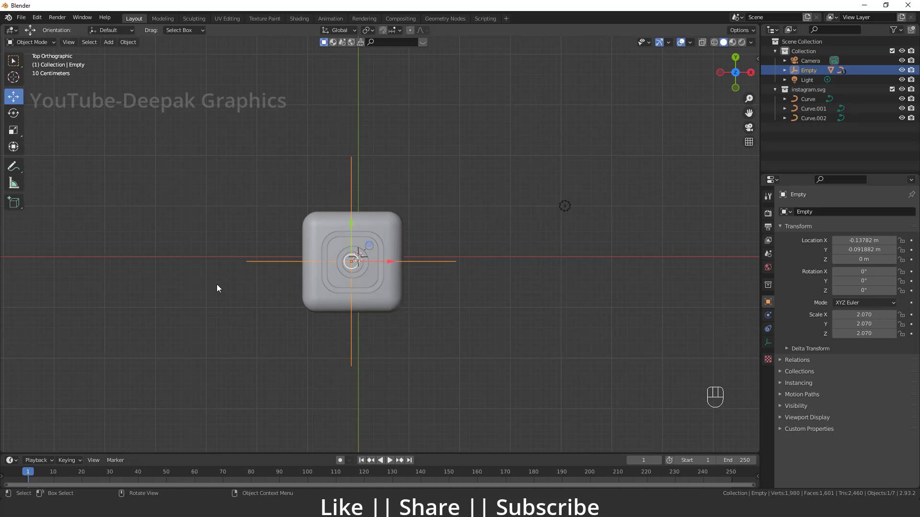
Step: With the Reels cube beside the Instagram one, rotate everything 90° about X to stand upright
key("ctrl+z")
key("ctrl+z")
left_click(402, 328)
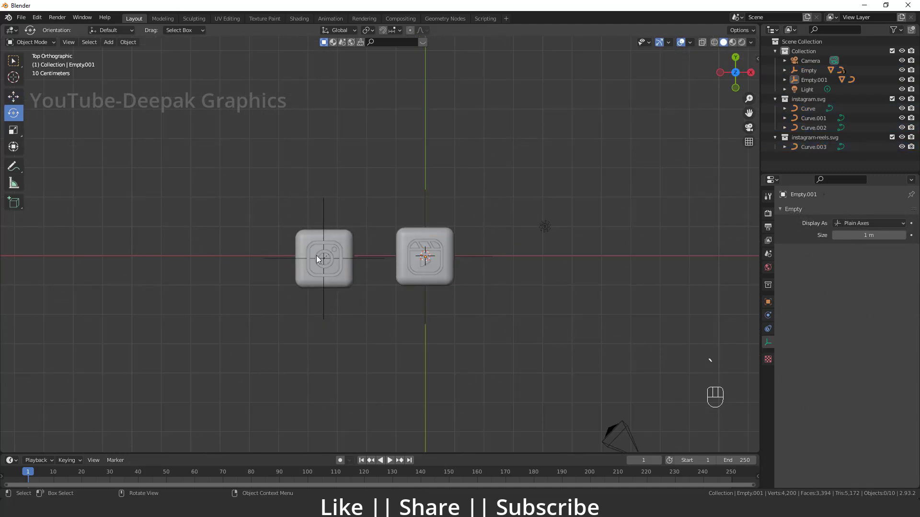
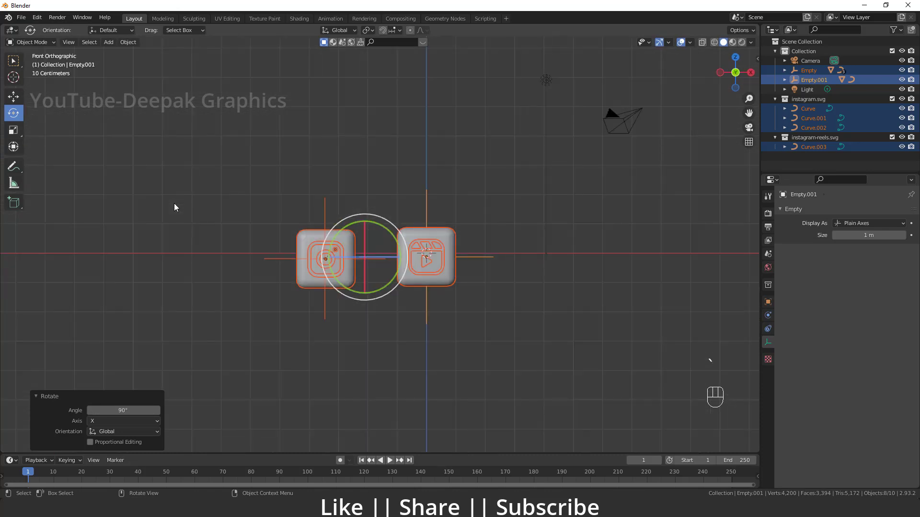
left_click(372, 267)
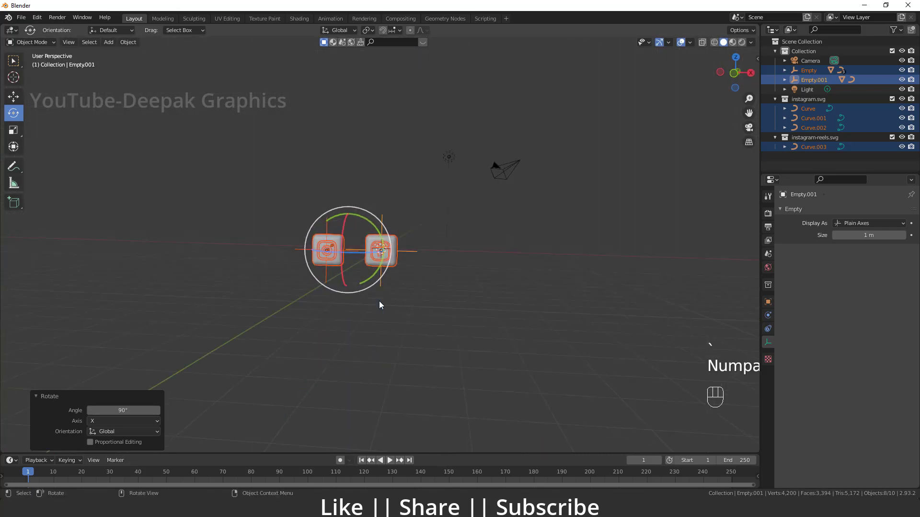
Step: Enter camera view and enable Camera to View in the N-panel View settings
key("n")
left_click(758, 100)
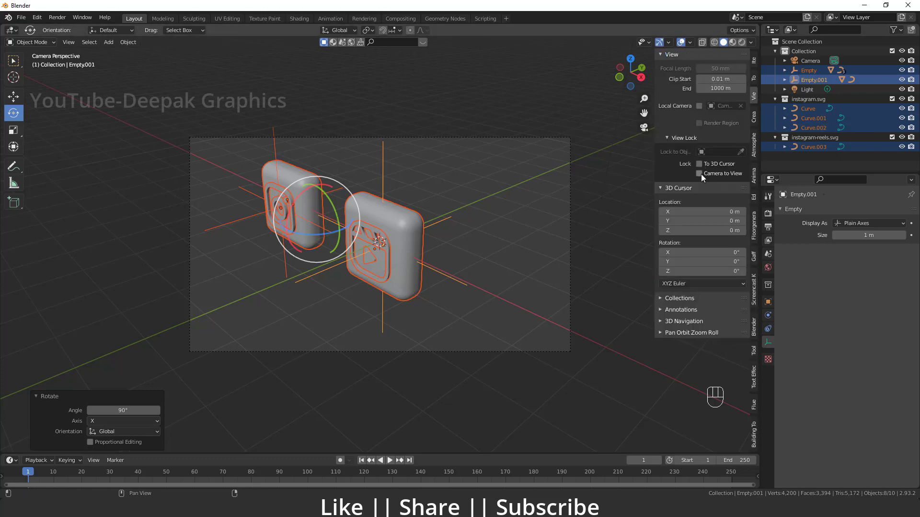
left_click(703, 180)
Step: Swing and pan the camera to face both logo cubes head-on and centre them in frame
middle_click(382, 260)
left_click_drag(405, 257, 418, 253)
left_click_drag(419, 262, 437, 290)
middle_click(429, 285)
middle_click(430, 285)
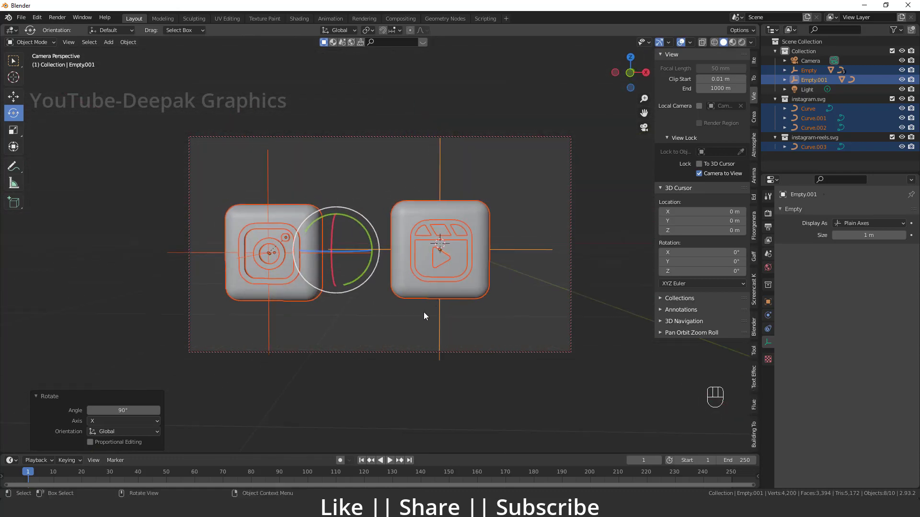
left_click_drag(423, 300, 426, 284)
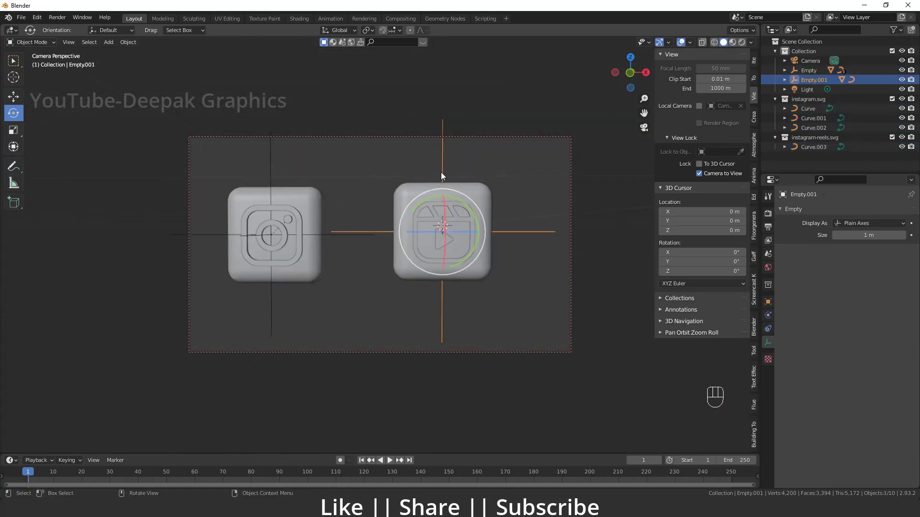
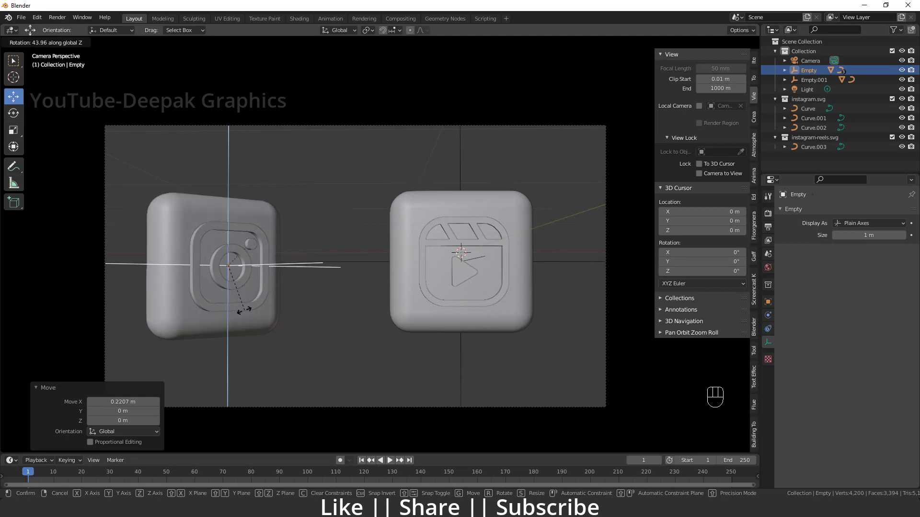
Step: Rotate the Instagram empty about -27.9° on view Z so its cube tilts while Reels stays upright
key("r")
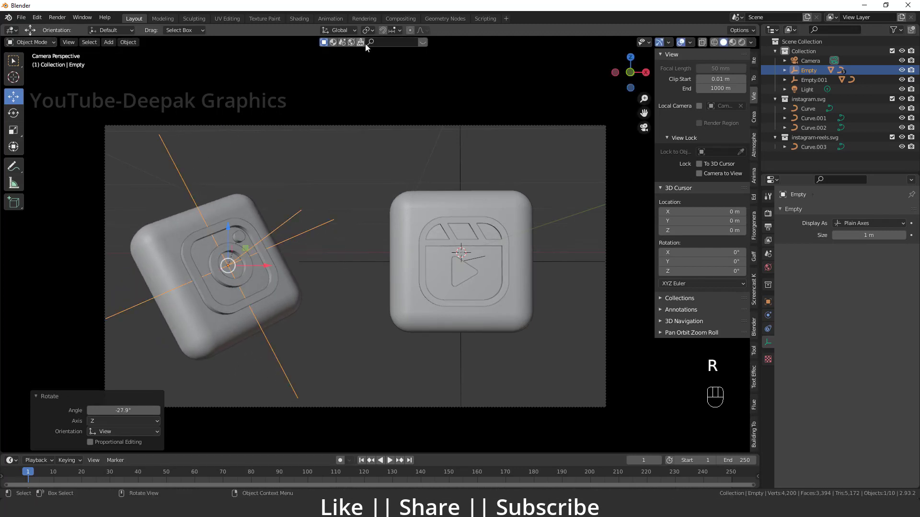
left_click_drag(318, 184, 284, 196)
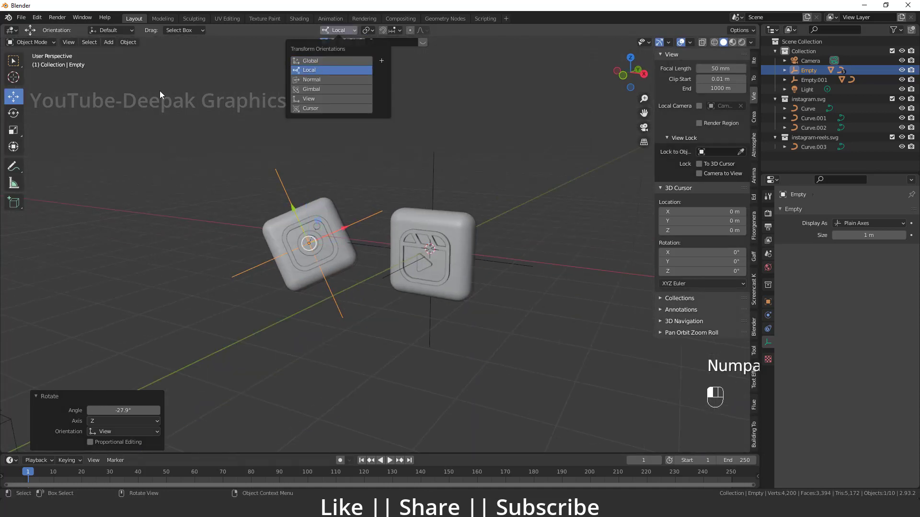